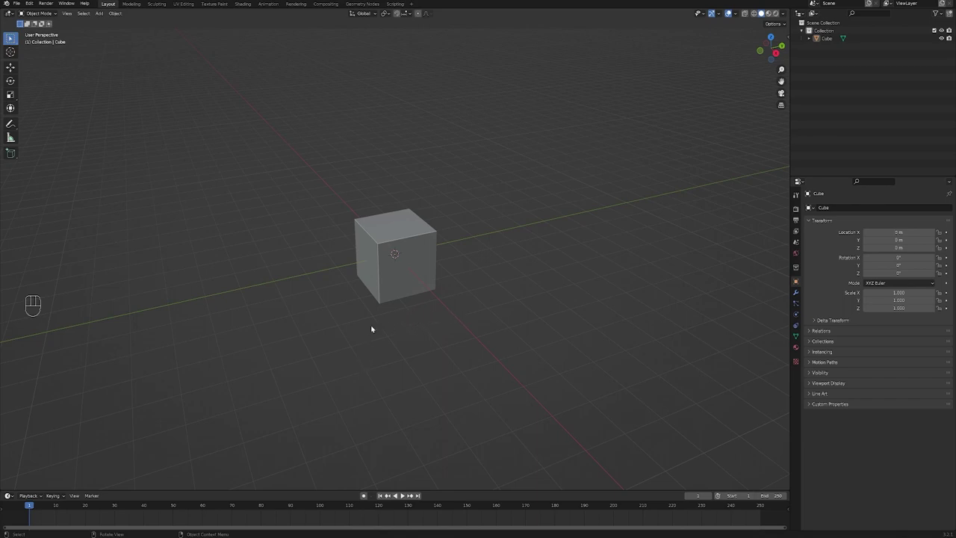
Select the default cube in the viewport
{"action": "left_click", "coordinate": [399, 289]}
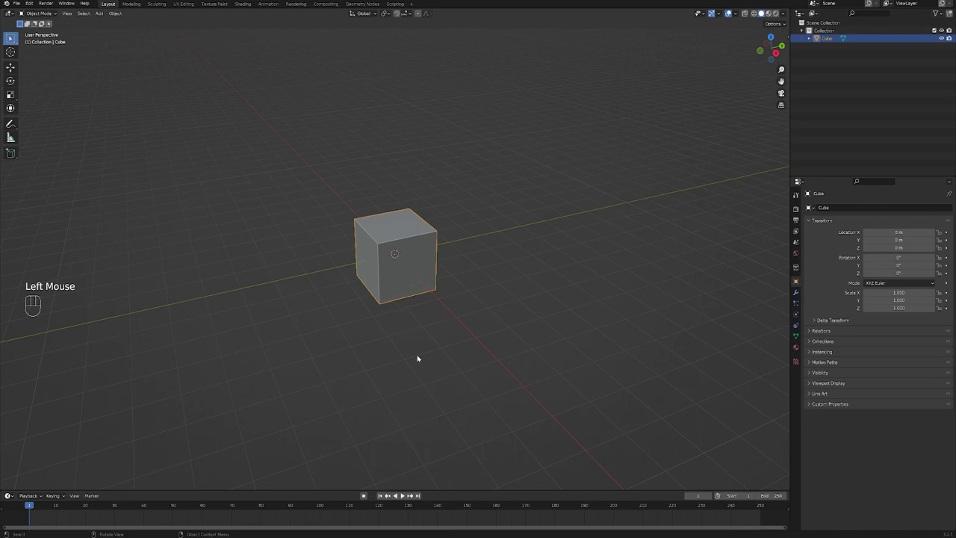
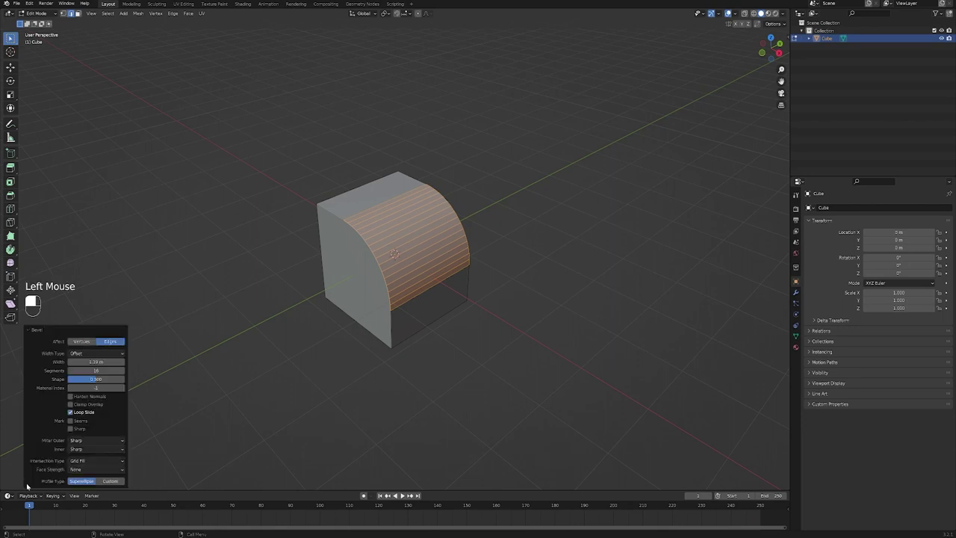
Adjust the bevel's segment count on the cube's top edge
{"action": "scroll", "scroll_direction": "down", "scroll_amount": 3}
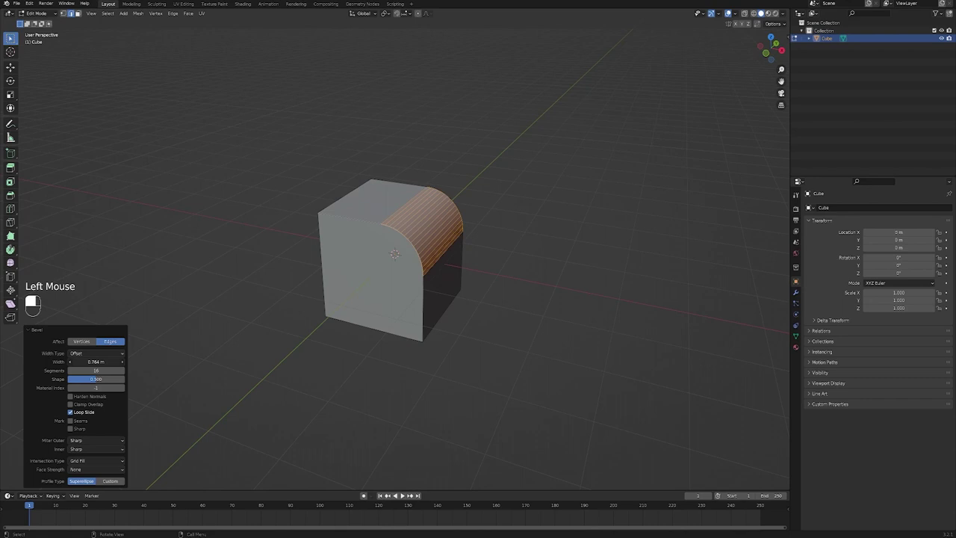
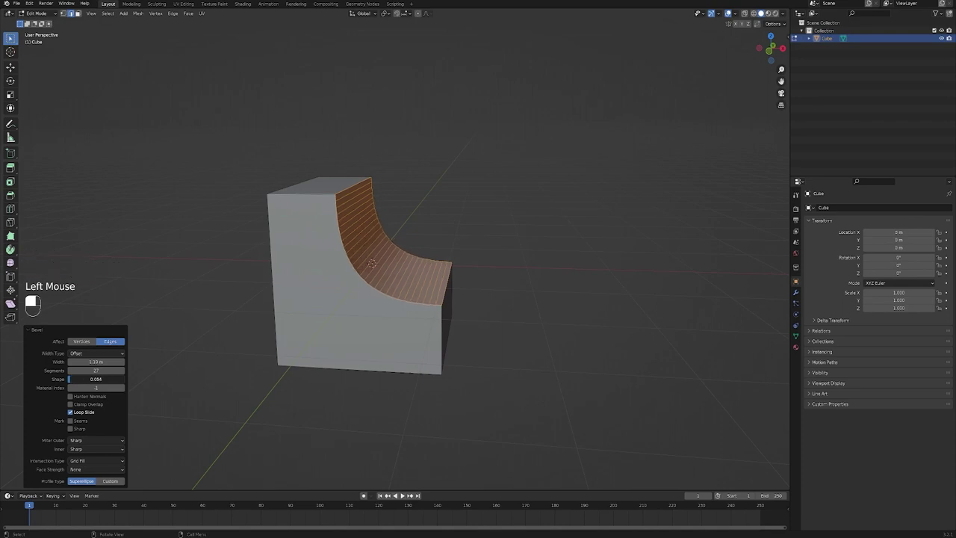
Add a fresh cube via Shift+A to replace the scooped mesh
{"action": "key", "text": "shift+a"}
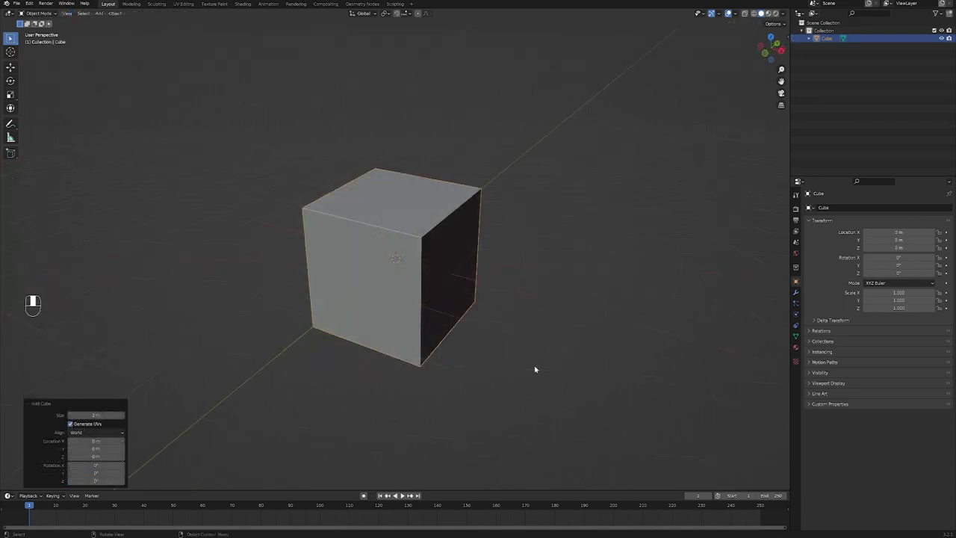
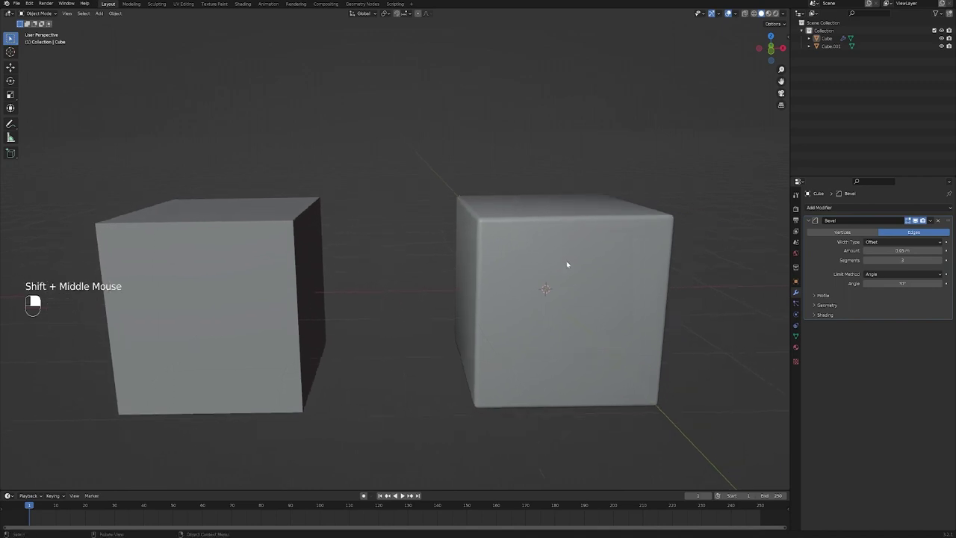
Orbit around the beveled and sharp-edged cubes to compare them side by side
{"action": "left_click", "coordinate": [556, 253]}
{"action": "middle_click", "coordinate": [451, 245]}
{"action": "scroll", "scroll_direction": "up", "scroll_amount": 3}
{"action": "left_click", "coordinate": [428, 218]}
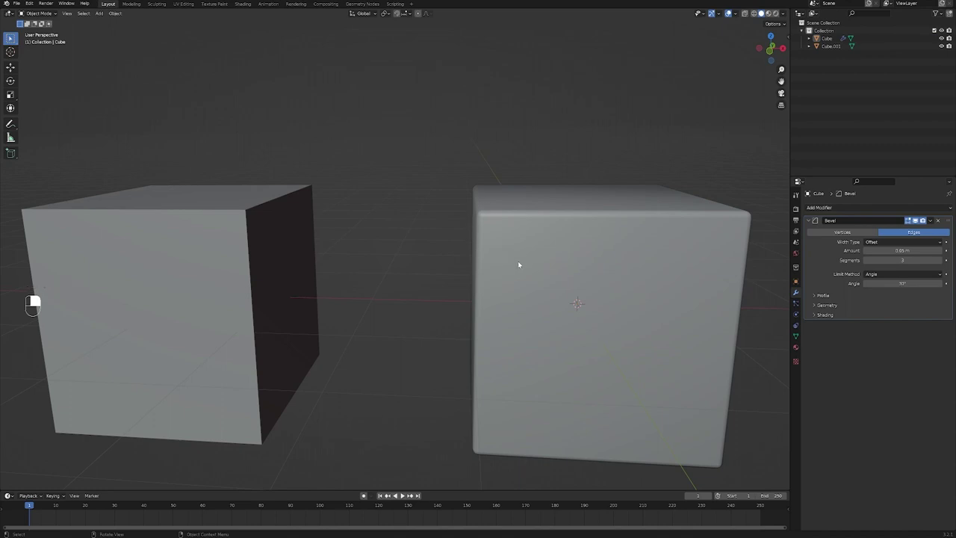
{"action": "scroll", "scroll_direction": "down", "scroll_amount": 3}
{"action": "left_click", "coordinate": [400, 275]}
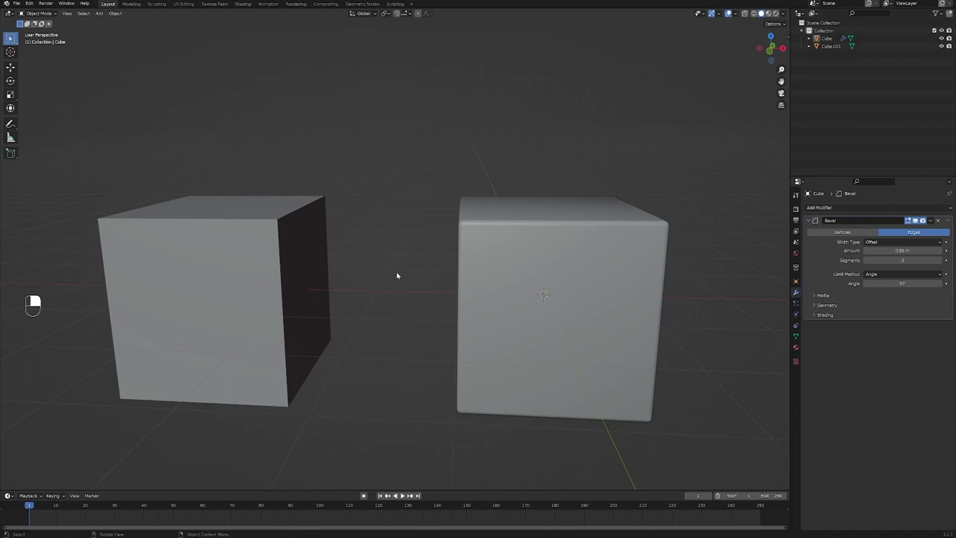
{"action": "middle_click", "coordinate": [400, 274]}
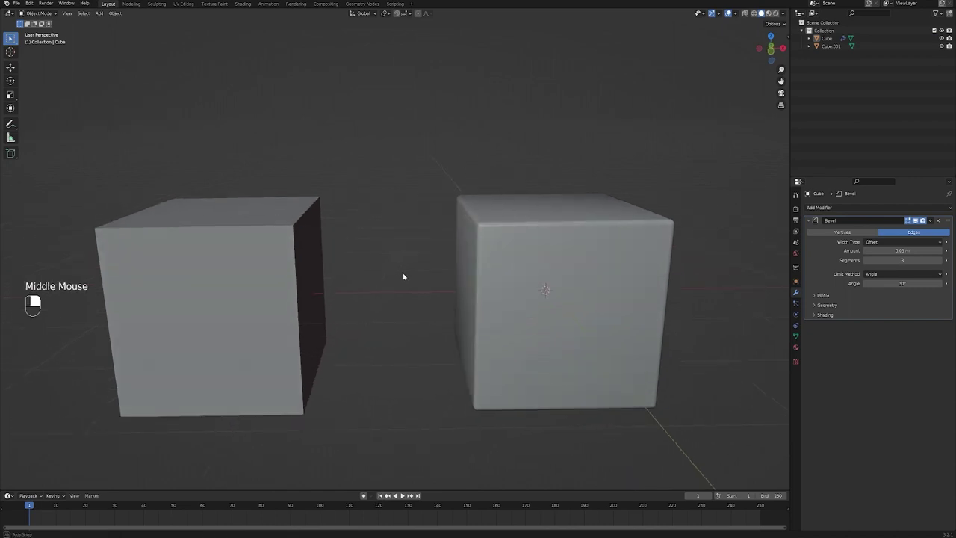
{"action": "scroll", "scroll_direction": "down", "scroll_amount": 3}
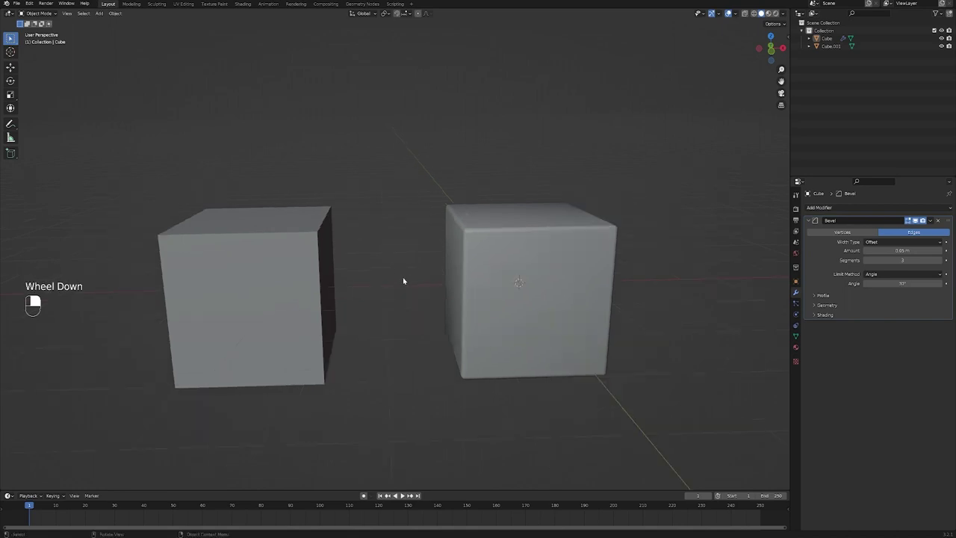
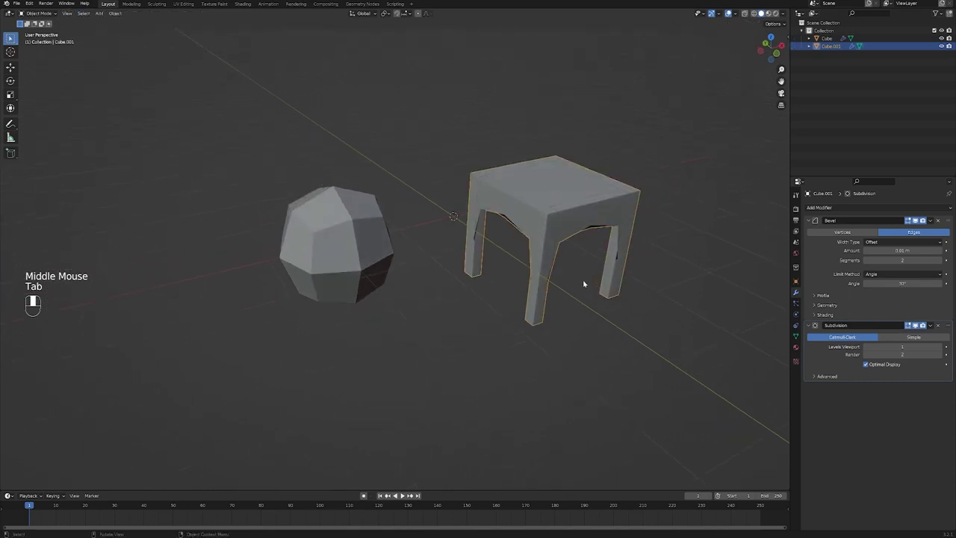
Orbit around the four-legged table to inspect its subdivided shape
{"action": "middle_click", "coordinate": [595, 276]}
{"action": "scroll", "scroll_direction": "up", "scroll_amount": 3}
{"action": "middle_click", "coordinate": [604, 289]}
Add several Ctrl+R edge loops around the apron, legs and table top to keep edges crisp
{"action": "scroll", "scroll_direction": "up", "scroll_amount": 3}
{"action": "key", "text": "Tab"}
{"action": "key", "text": "Tab"}
{"action": "key", "text": "ctrl+r"}
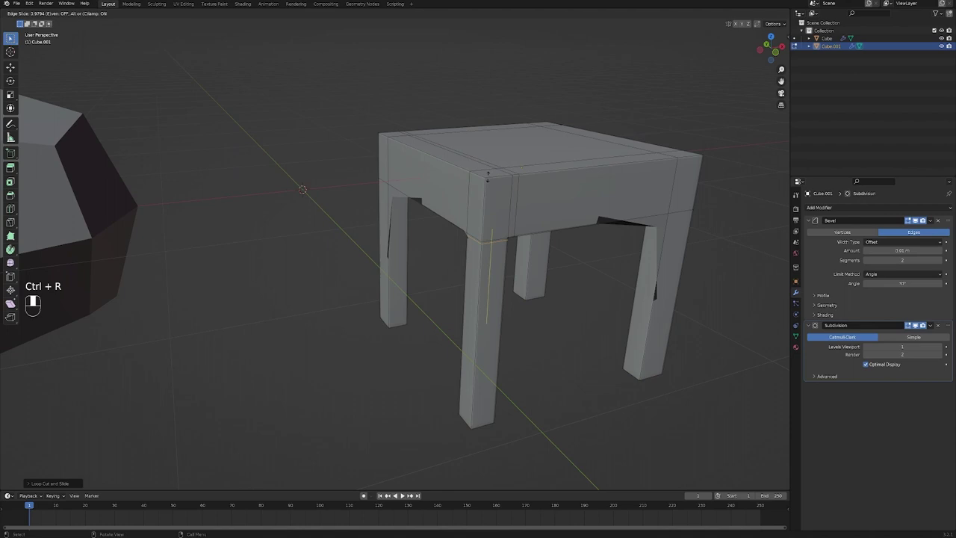
{"action": "key", "text": "ctrl+r"}
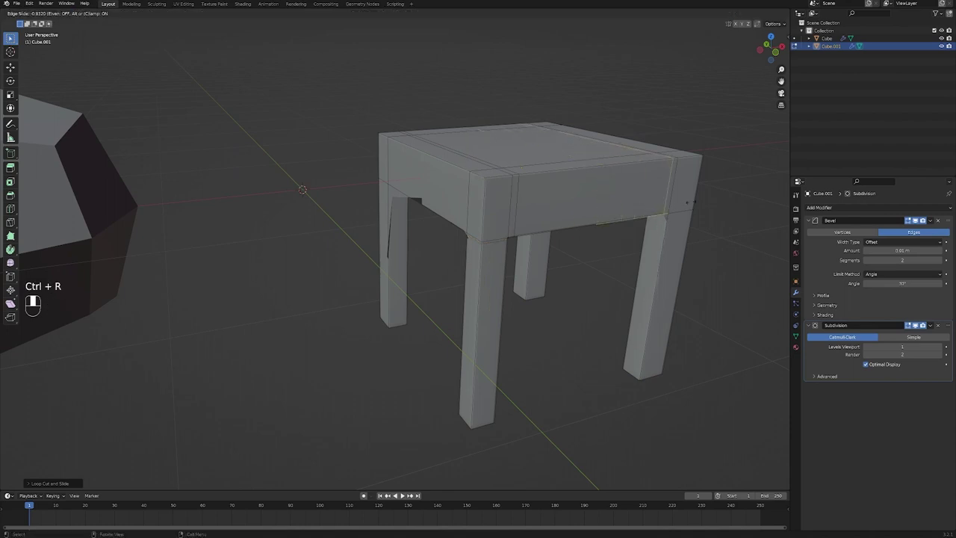
{"action": "key", "text": "ctrl+r"}
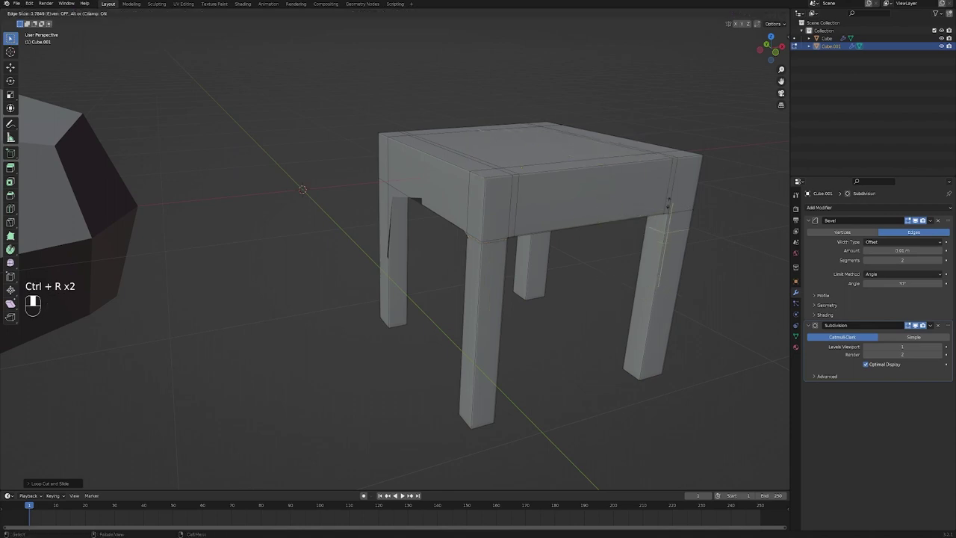
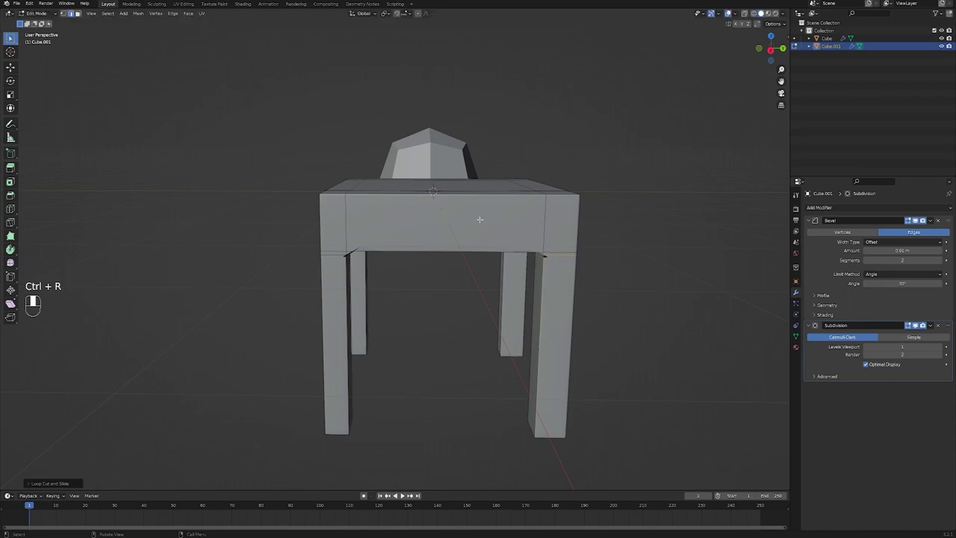
{"action": "key", "text": "ctrl+r"}
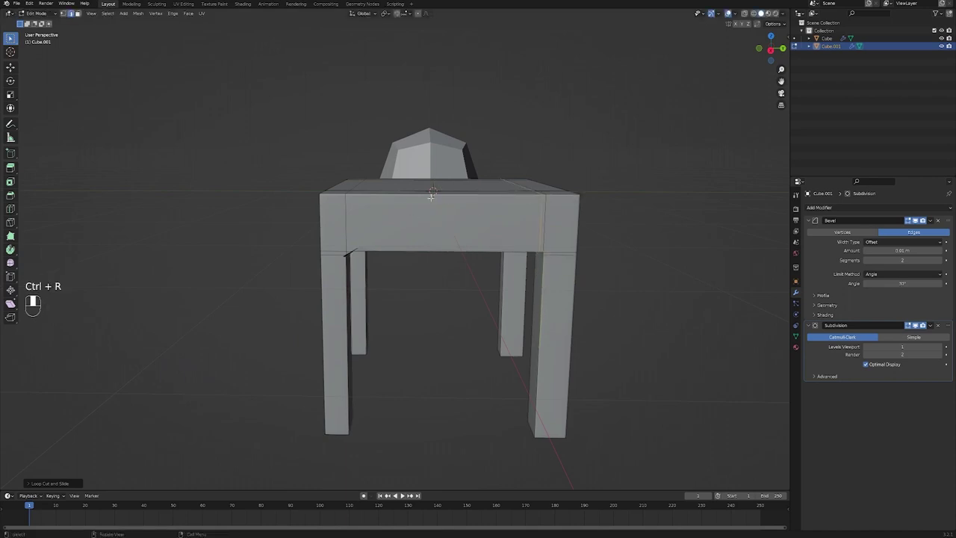
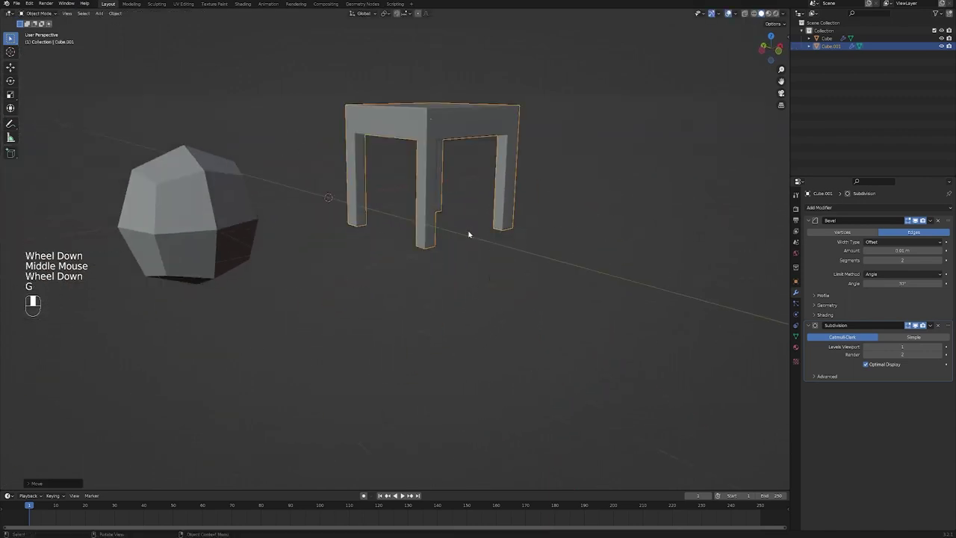
Orbit the now-empty scene after deleting the stool and cubes
{"action": "left_click", "coordinate": [550, 366]}
{"action": "middle_click", "coordinate": [550, 366]}
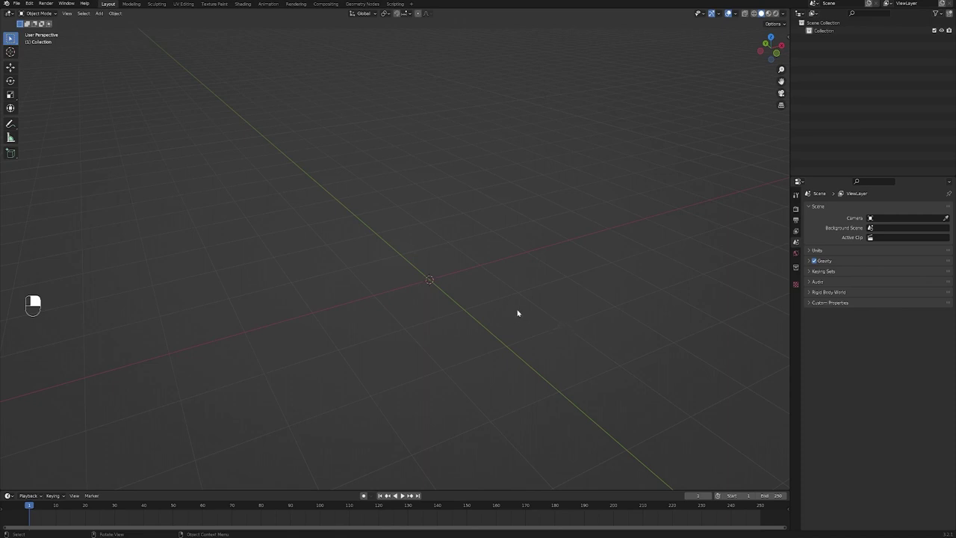
Add a new cube to the empty scene and frame it in view
{"action": "middle_click", "coordinate": [519, 312]}
{"action": "scroll", "scroll_direction": "down", "scroll_amount": 3}
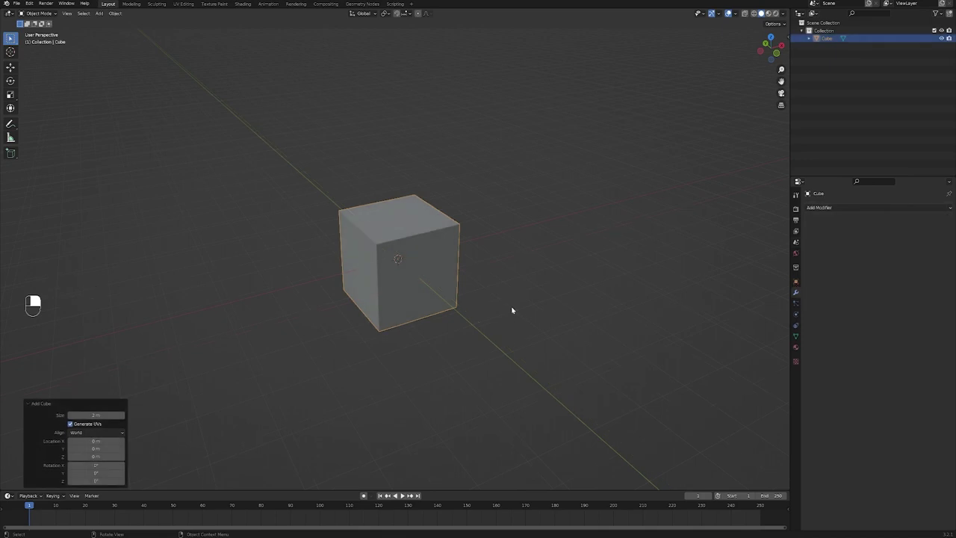
{"action": "key", "text": "s"}
{"action": "key", "text": "ctrl+z"}
{"action": "left_click", "coordinate": [476, 320]}
{"action": "middle_click", "coordinate": [475, 321]}
{"action": "scroll", "scroll_direction": "up", "scroll_amount": 3}
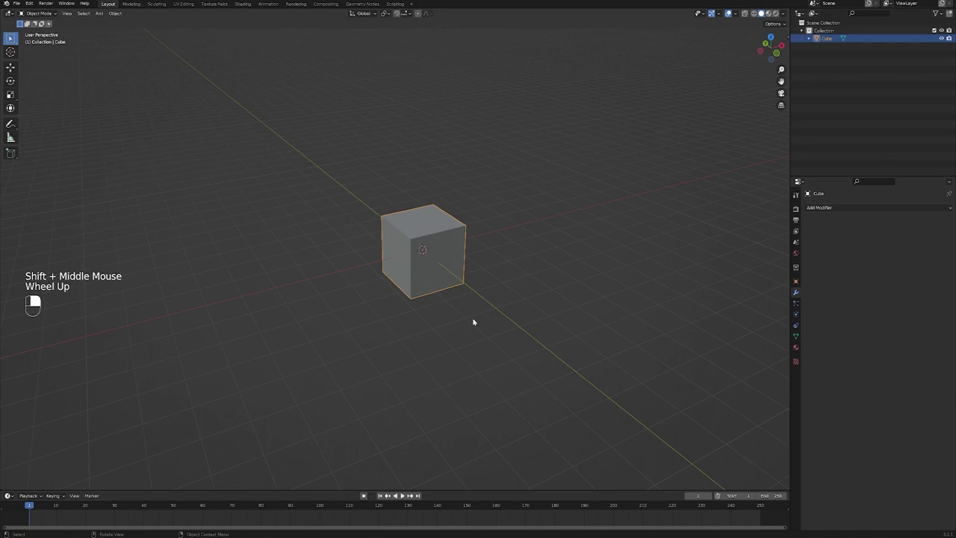
Scale the cube 5× along X and 2× along Z into a long, tall block
{"action": "key", "text": "s"}
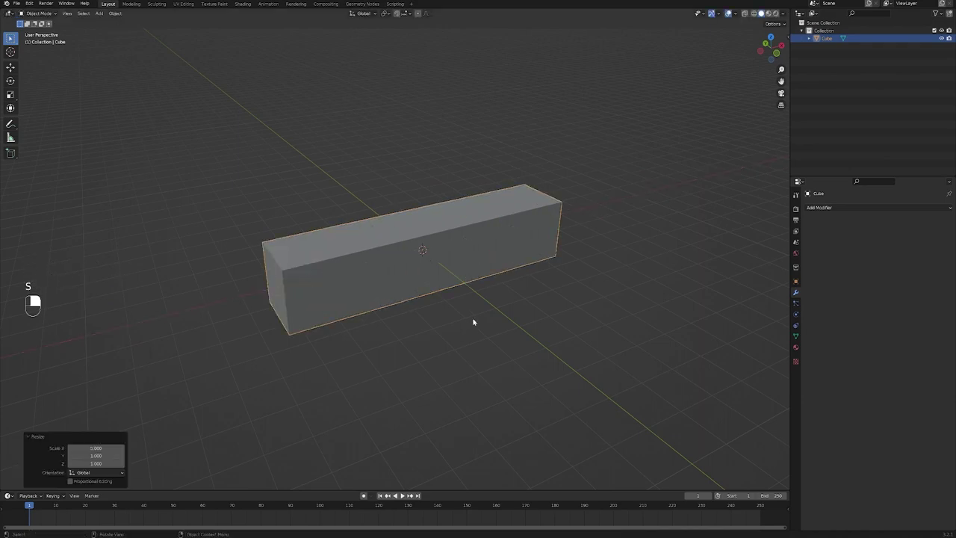
{"action": "middle_click", "coordinate": [432, 321]}
{"action": "key", "text": "s"}
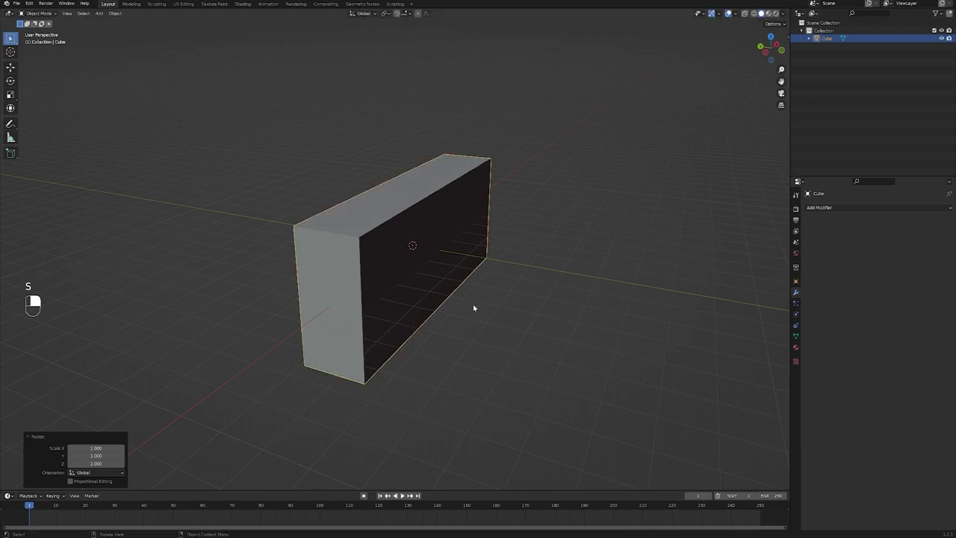
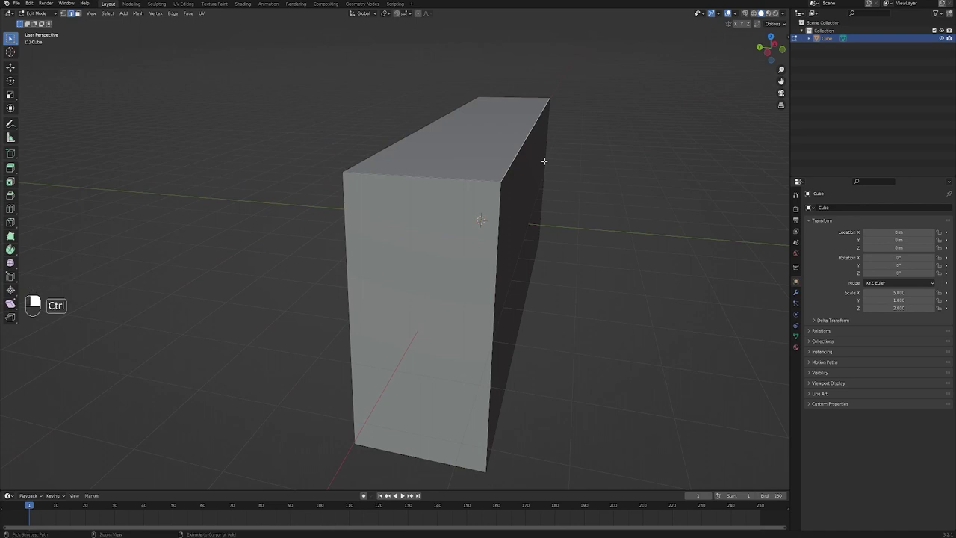
Bevel the long block's top edge with Ctrl+B into a smooth curve
{"action": "key", "text": "ctrl+b"}
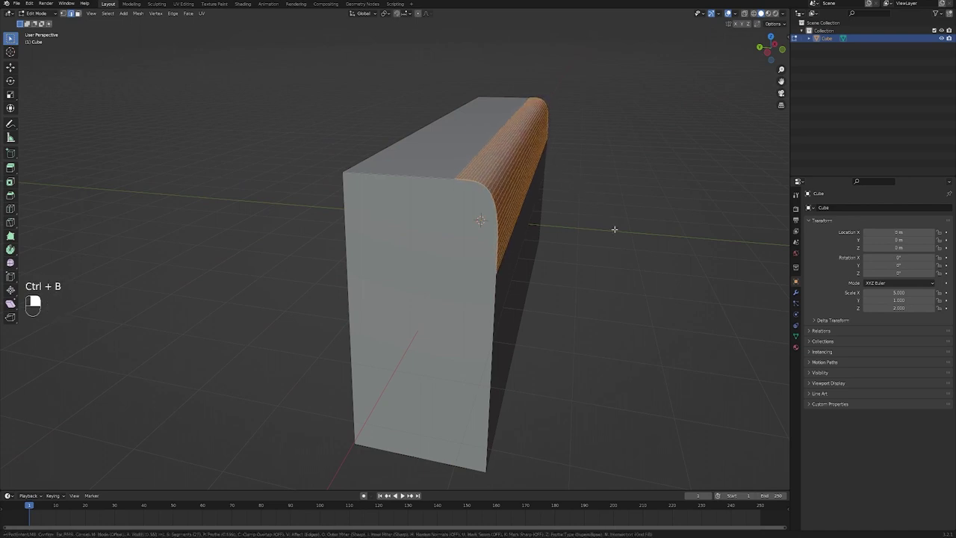